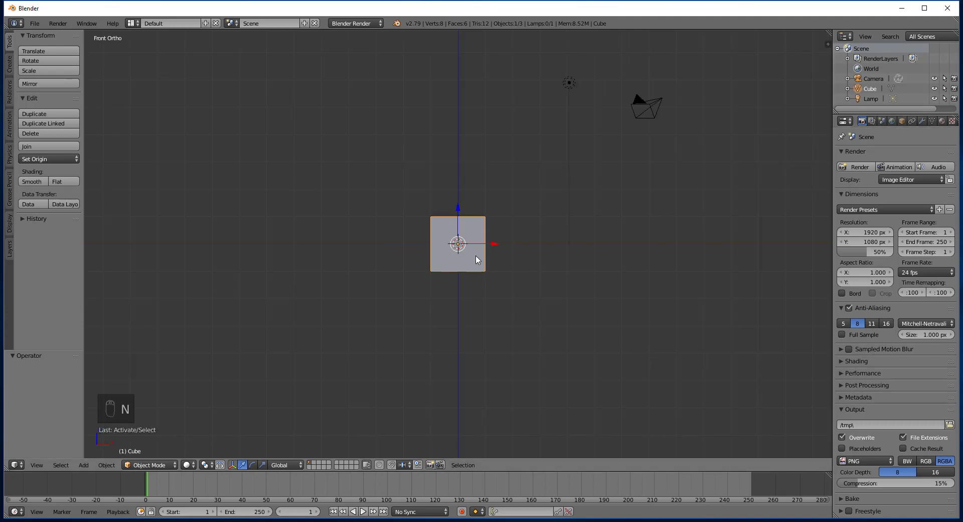
# - Delete the default cube and add a 32-vertex circle mesh from the Create tab
pyautogui.press('Delete')
pyautogui.click(8, 67)
pyautogui.moveTo(28, 86); pyautogui.dragTo(368, 274)
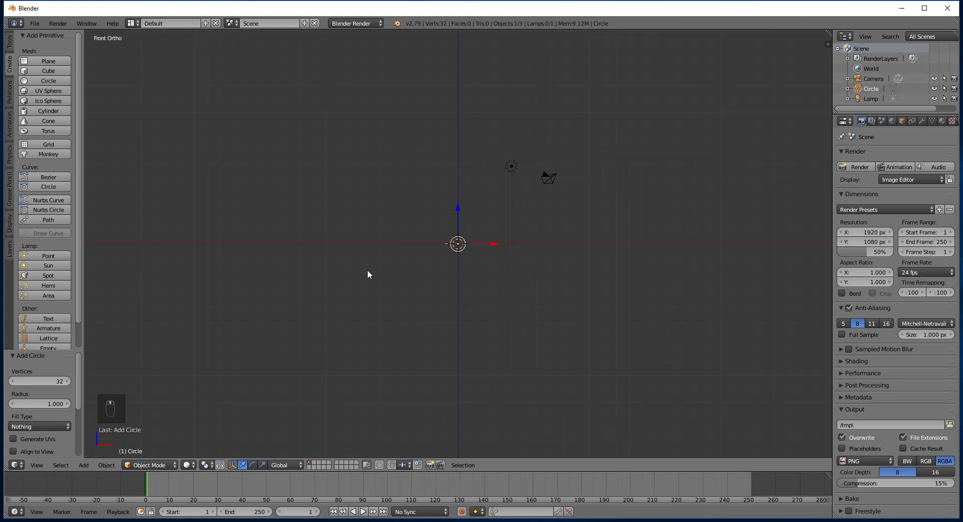
# - Scale the new circle down to about 0.255 and view it in perspective
pyautogui.press('s')
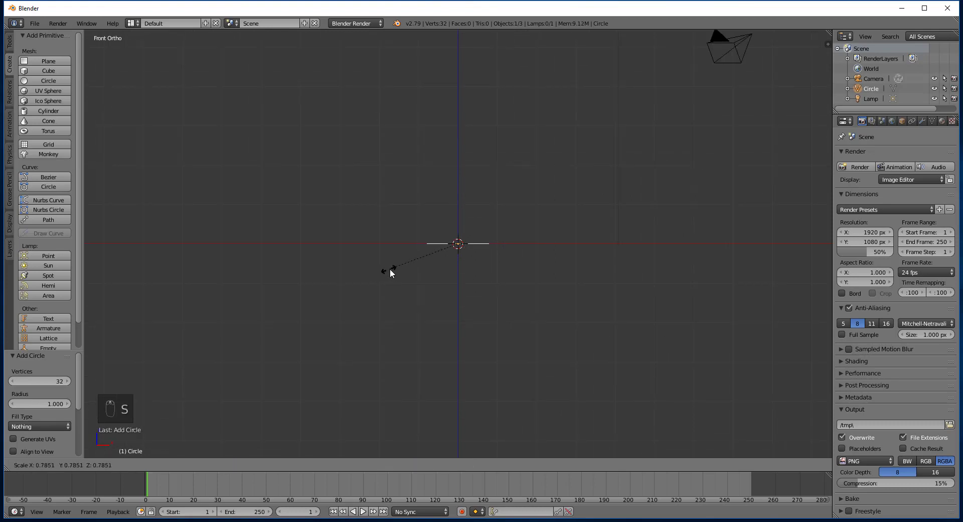
pyautogui.moveTo(447, 268); pyautogui.dragTo(424, 280)
pyautogui.middleClick(443, 275)
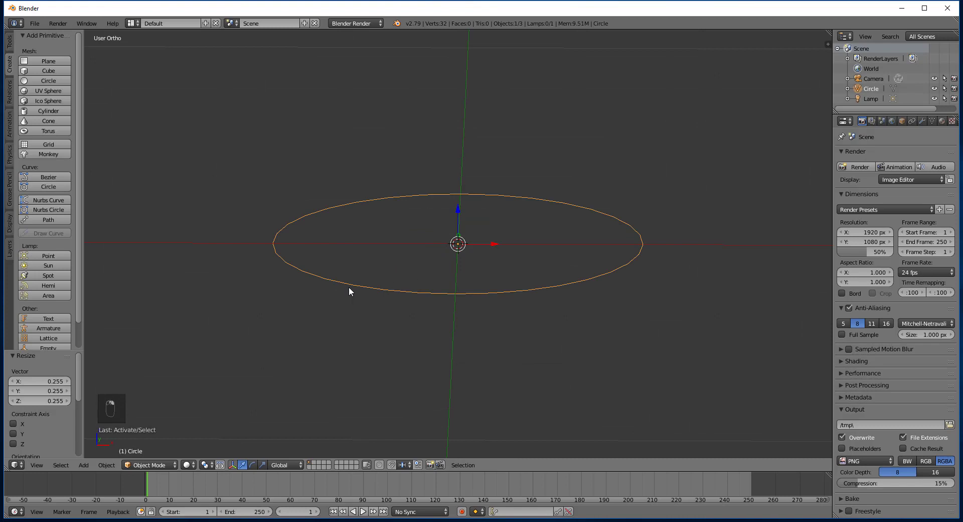
# - In Edit Mode, extrude the circle upward into a thin band and widen its top edge
pyautogui.press('Tab')
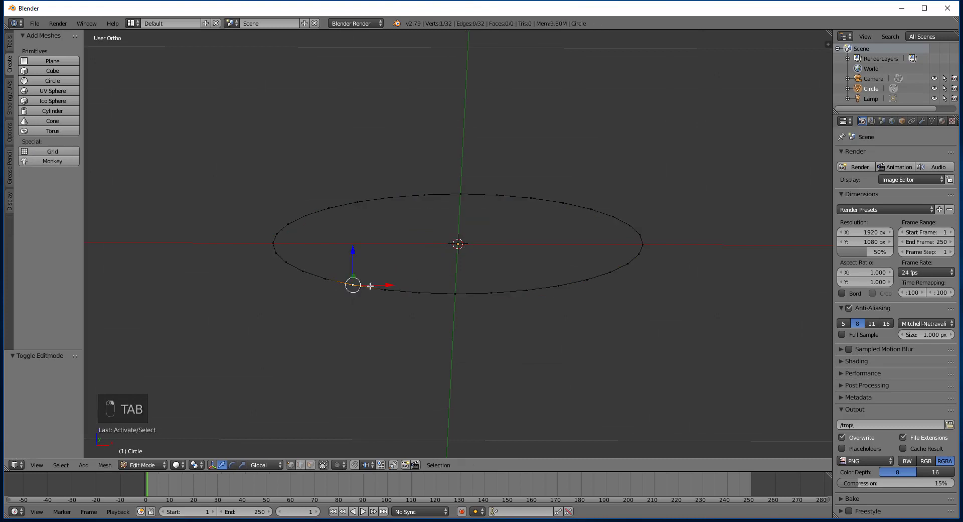
pyautogui.press('e')
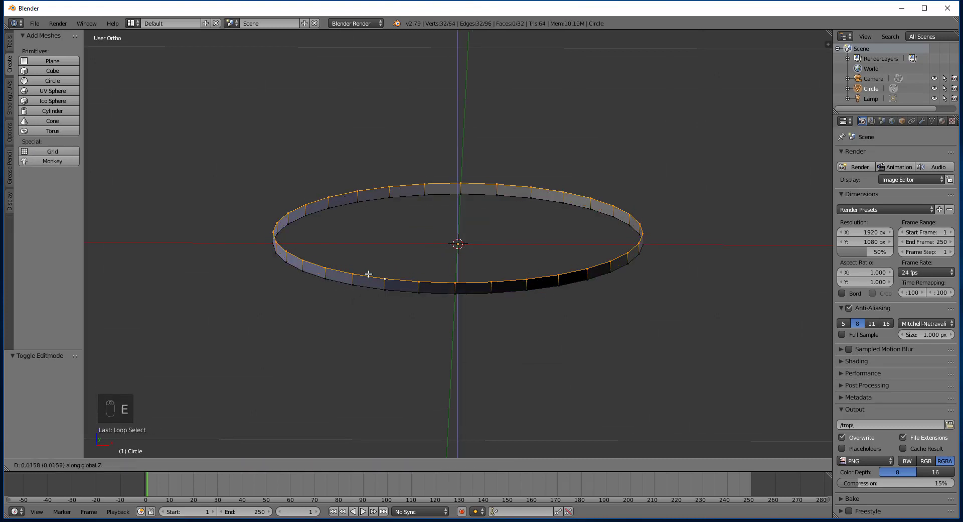
pyautogui.press('s')
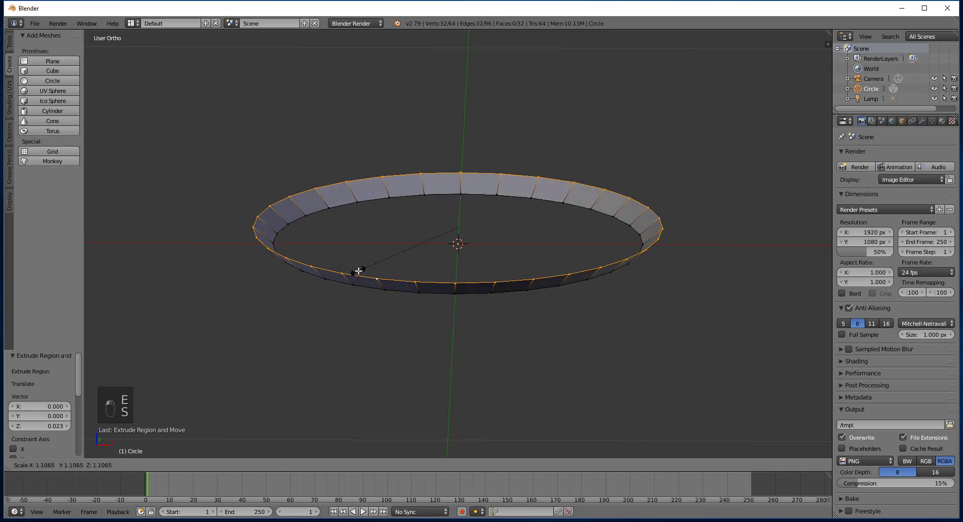
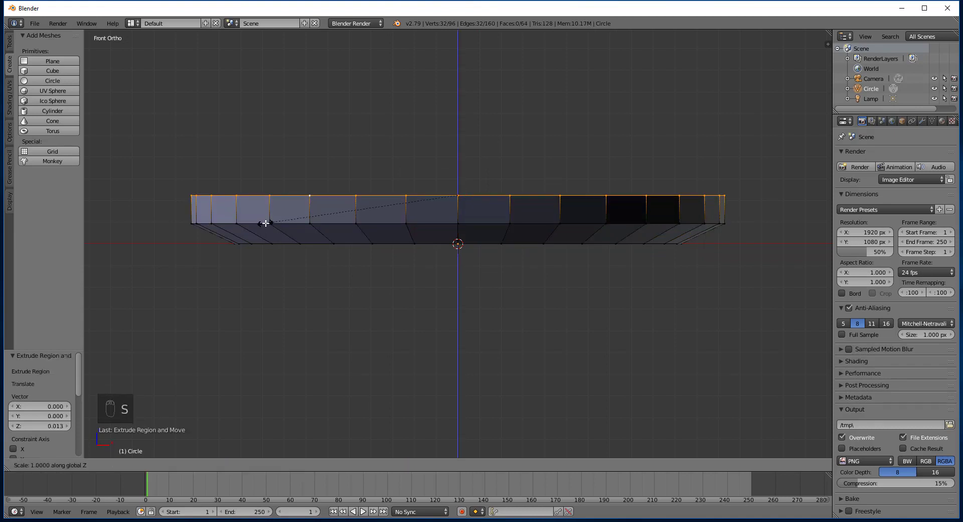
# - Extrude and widen successive rings to about 1.26 scale, stacking the bowl-shaped lower body
pyautogui.press('ctrl+z')
pyautogui.press('e')
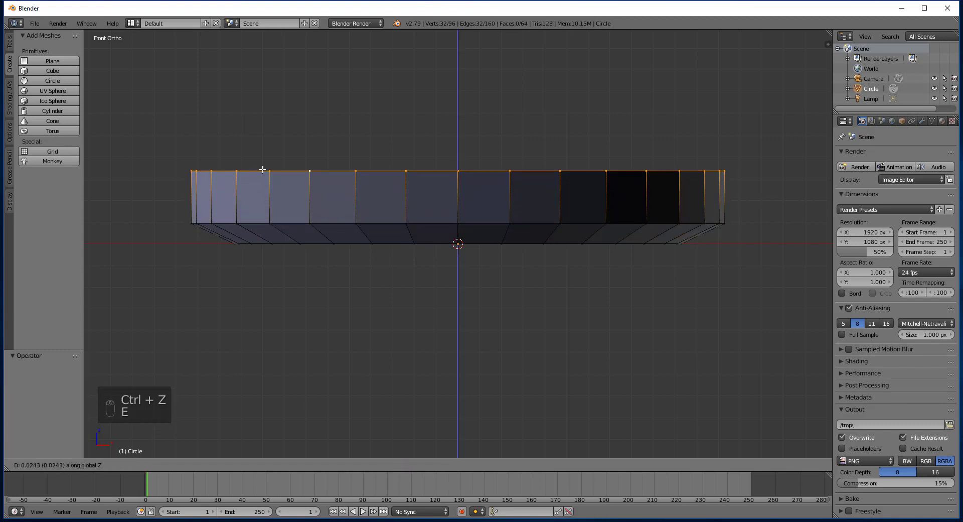
pyautogui.click(455, 244)
pyautogui.press('s')
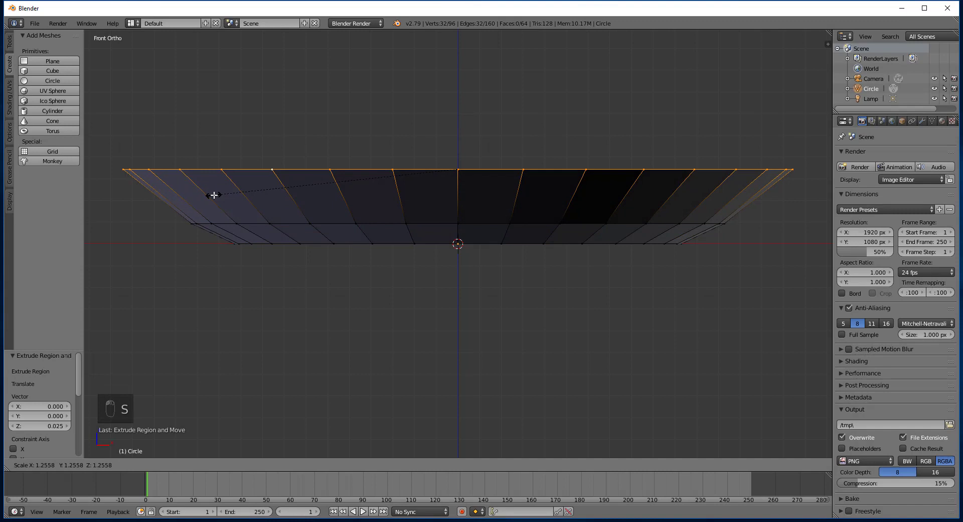
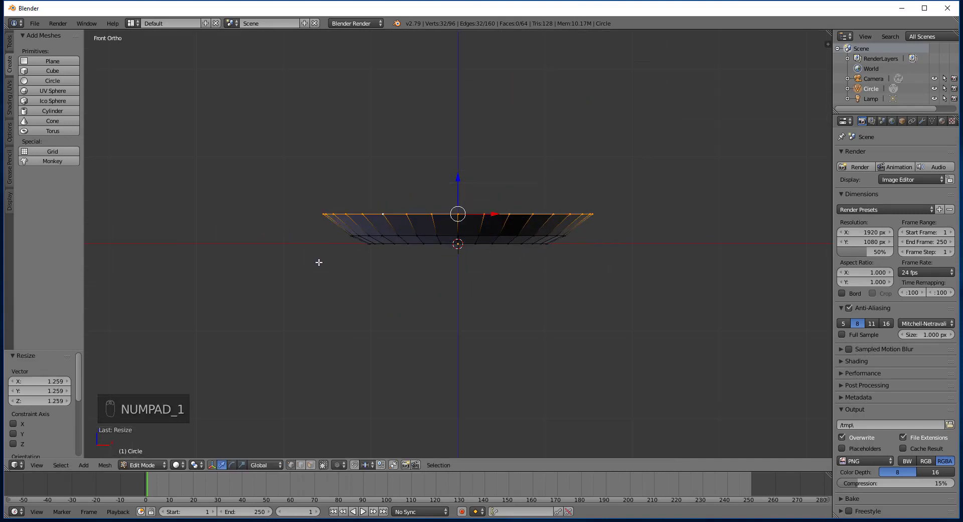
pyautogui.press('e')
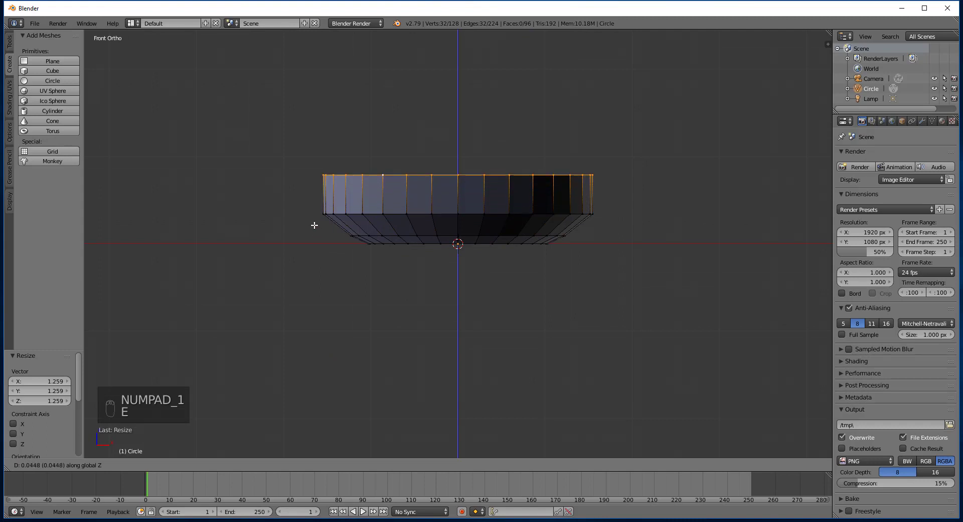
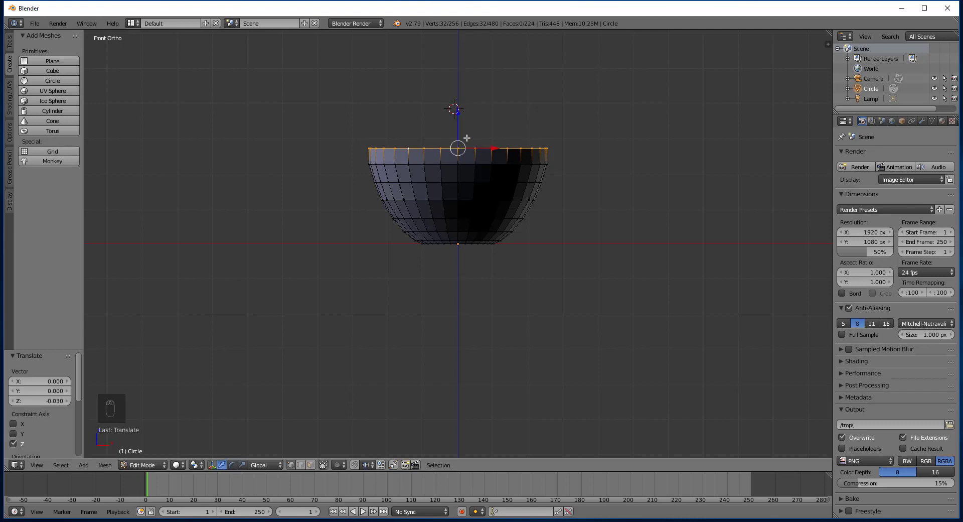
# - Resize the top ring of the body to begin tapering toward the neck
pyautogui.press('s')
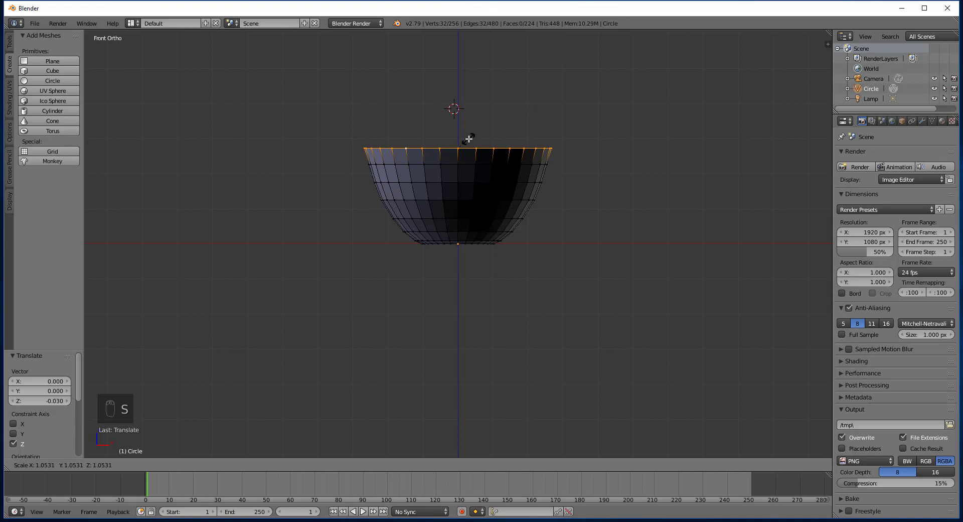
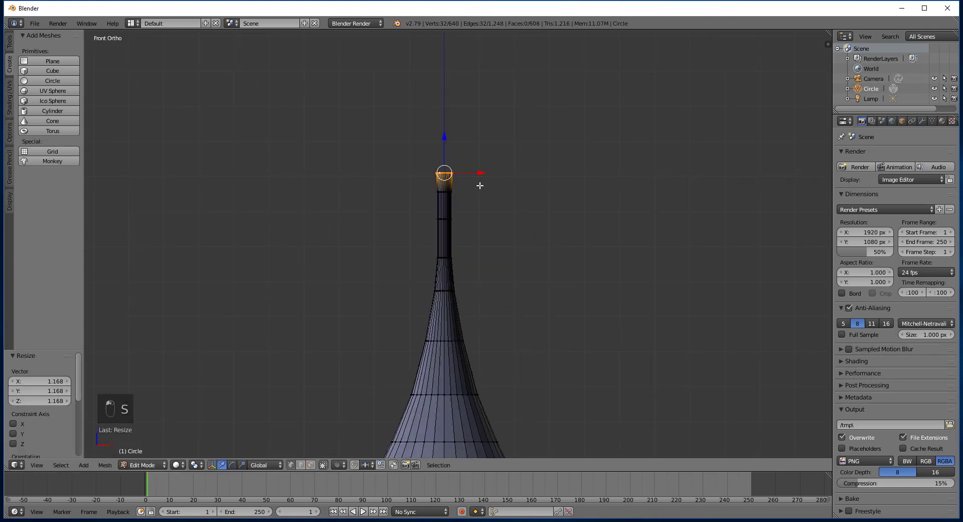
# - Extrude the neck's top ring upward and flare it into a slight lip
pyautogui.press('e')
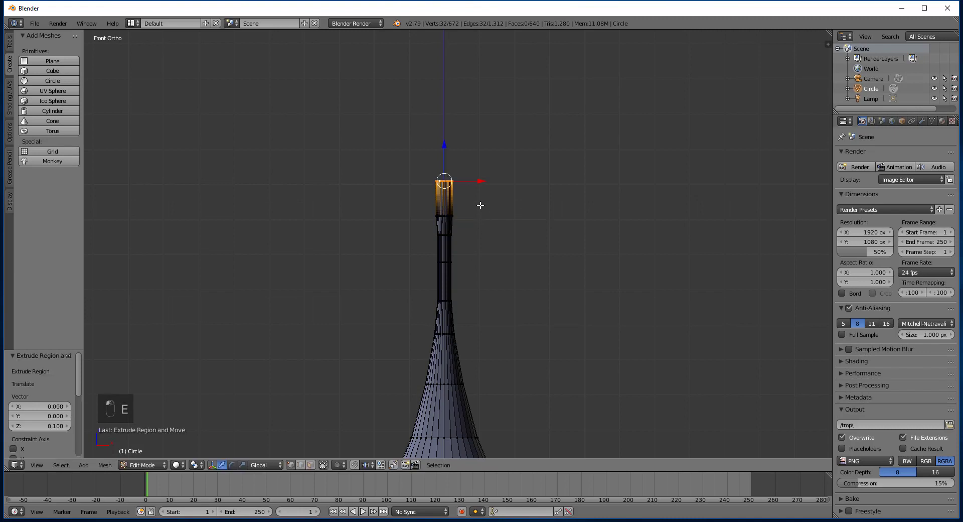
pyautogui.press('s')
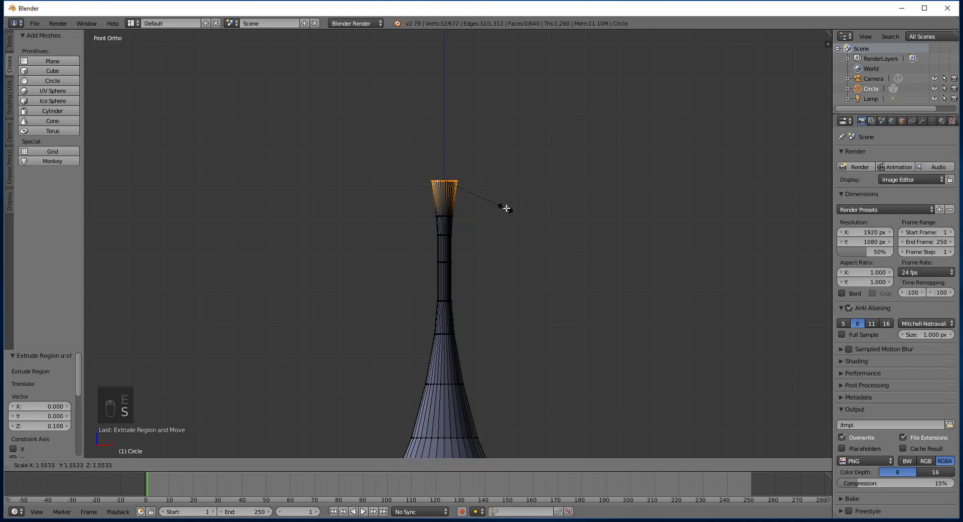
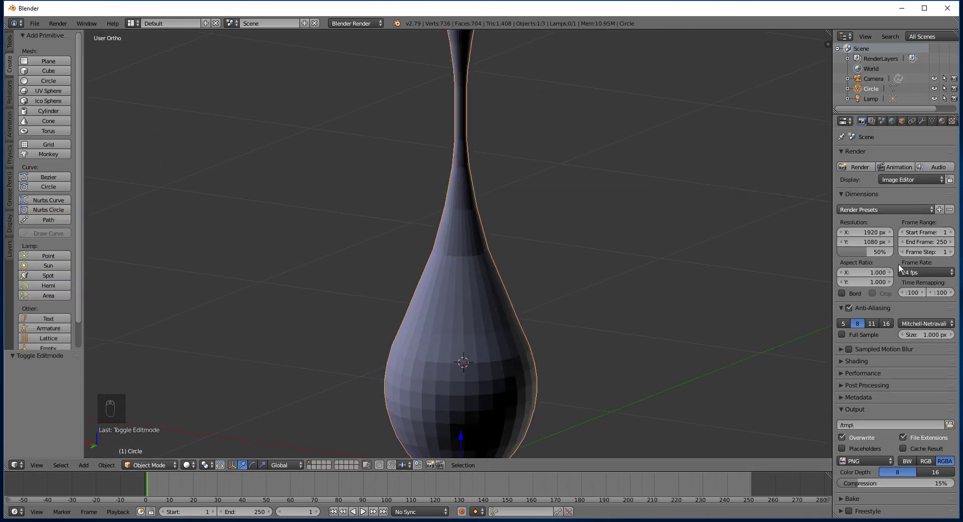
# - Add Subdivision Surface and Solidify modifiers with wall thickness about 0.053, inspecting from above and the side
pyautogui.middleClick(847, 175)
pyautogui.moveTo(924, 124); pyautogui.dragTo(750, 337)
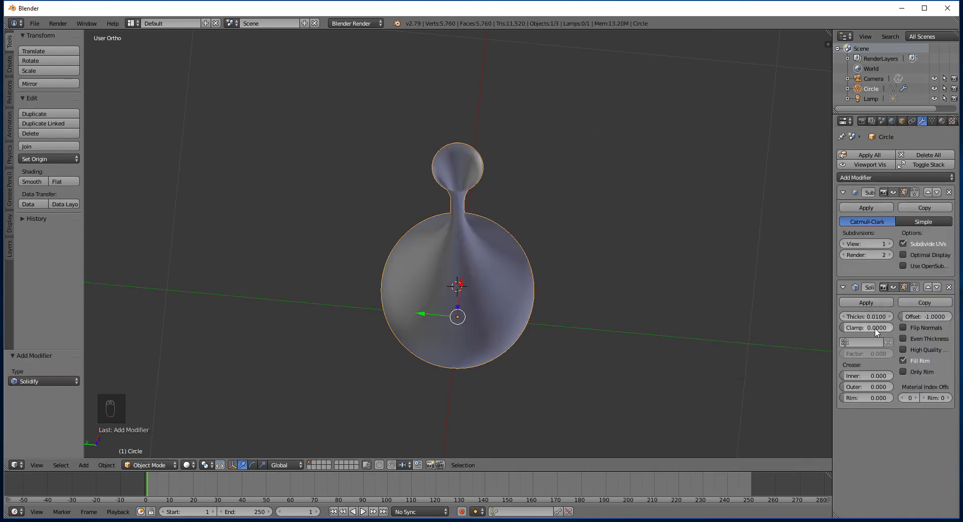
pyautogui.moveTo(889, 321); pyautogui.dragTo(630, 290)
pyautogui.moveTo(890, 321); pyautogui.dragTo(579, 293)
pyautogui.moveTo(580, 293); pyautogui.dragTo(520, 356)
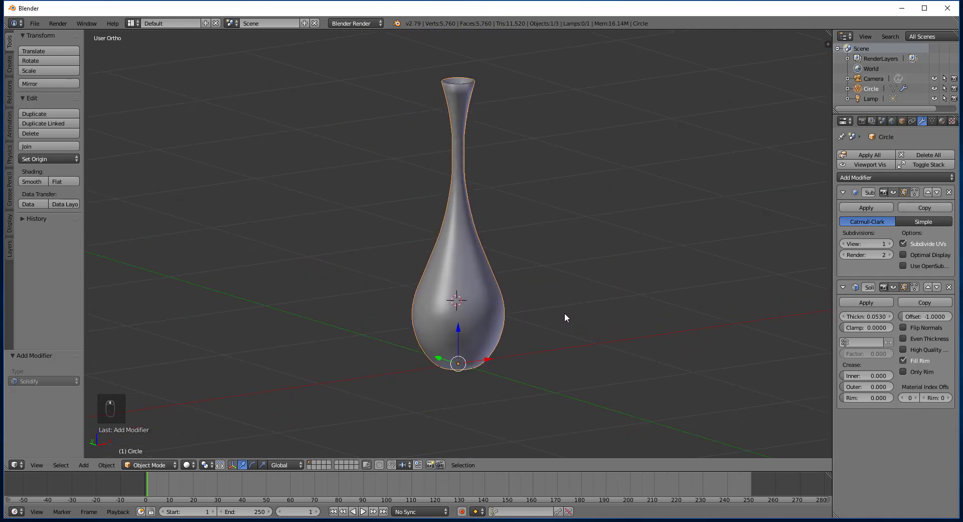
# - Zoom out and scale the vase up uniformly by about 3.954
pyautogui.press('KP_1')
pyautogui.press('KP_1')
pyautogui.press('KP_3')
pyautogui.press('KP_5')
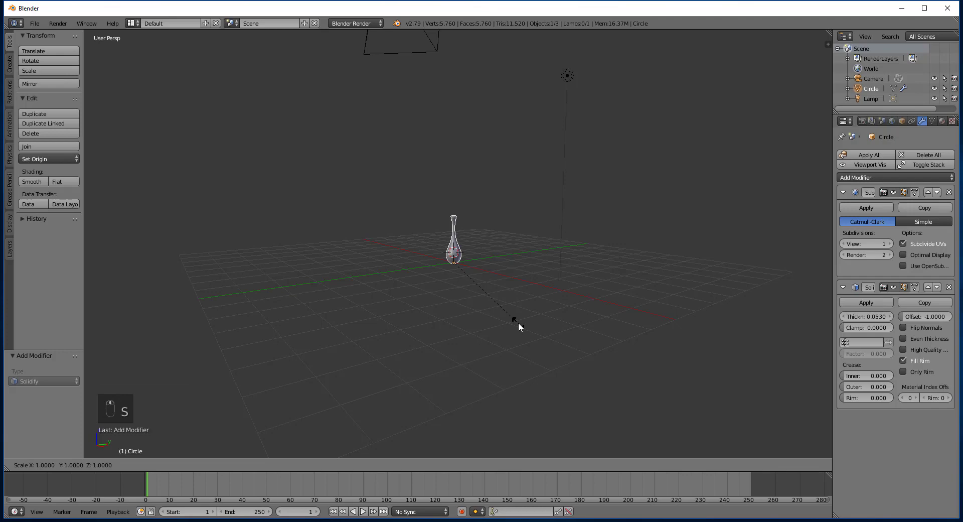
pyautogui.press('s')
pyautogui.click(477, 283)
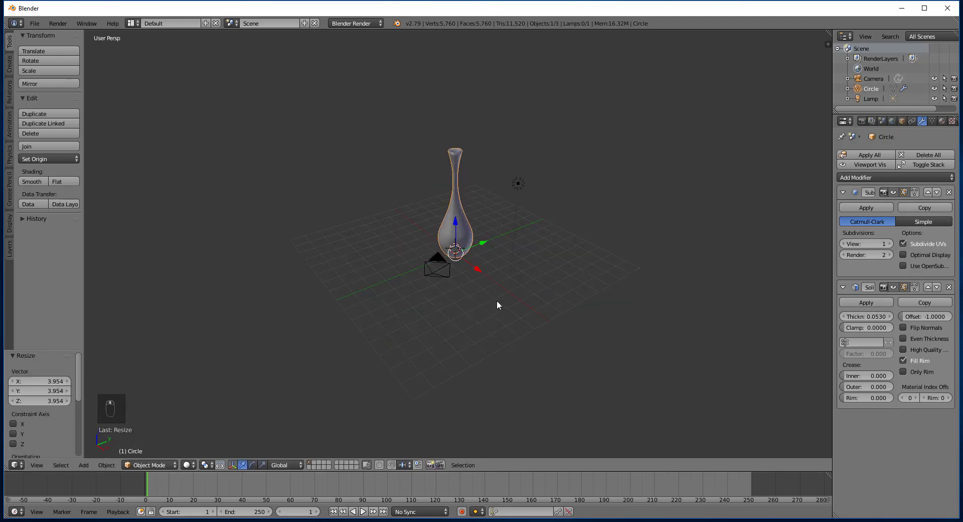
# - Check the enlarged vase from the front, side and camera views
pyautogui.press('KP_1')
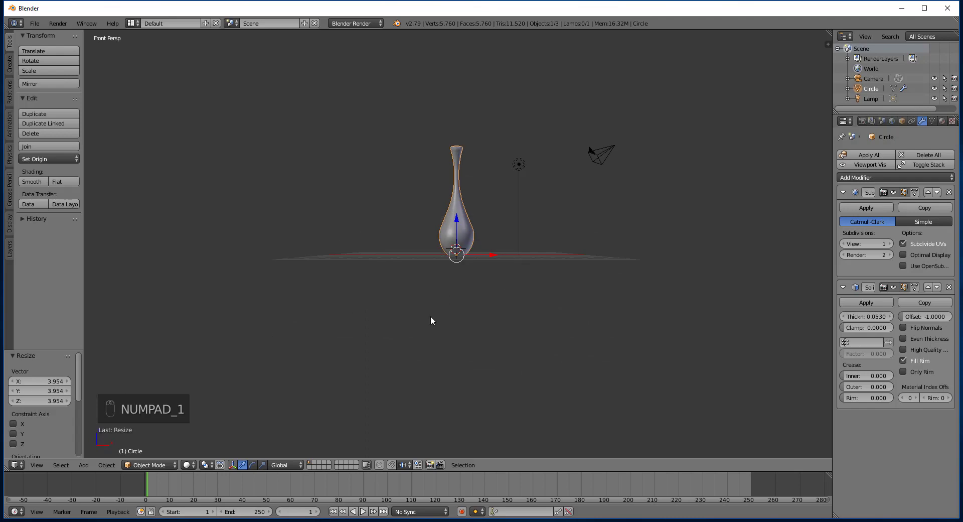
pyautogui.press('KP_3')
pyautogui.moveTo(532, 310); pyautogui.dragTo(572, 301)
pyautogui.press('KP_0')
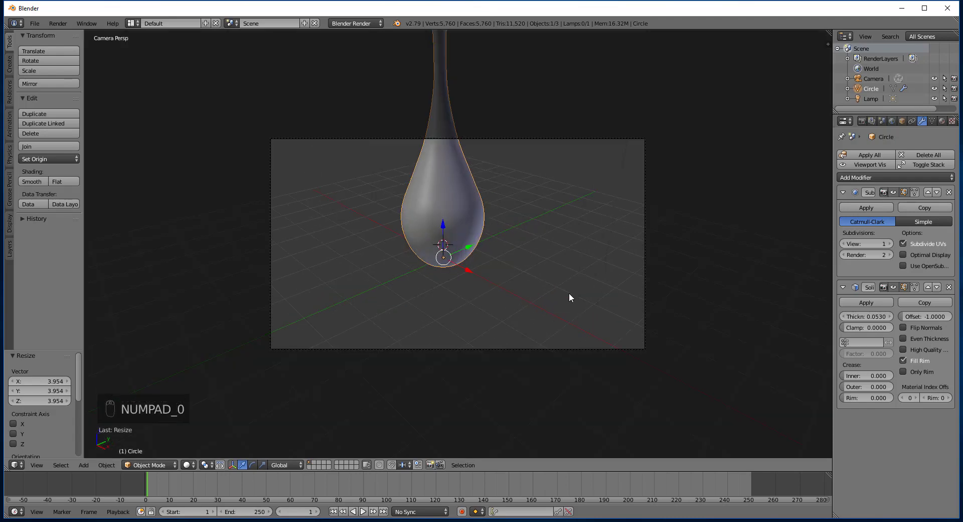
pyautogui.press('KP_0')
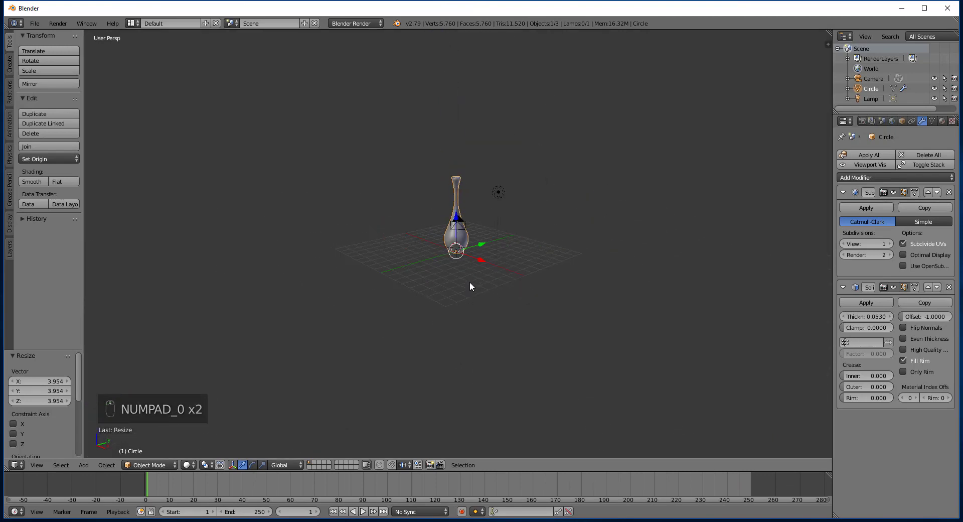
# - Select the camera and move it back from the vase to about 11.74, -10.04
pyautogui.press('KP_7')
pyautogui.middleClick(475, 285)
pyautogui.rightClick(551, 330)
pyautogui.rightClick(640, 334)
pyautogui.moveTo(610, 306); pyautogui.dragTo(609, 341)
pyautogui.rightClick(610, 341)
pyautogui.press('KP_0')
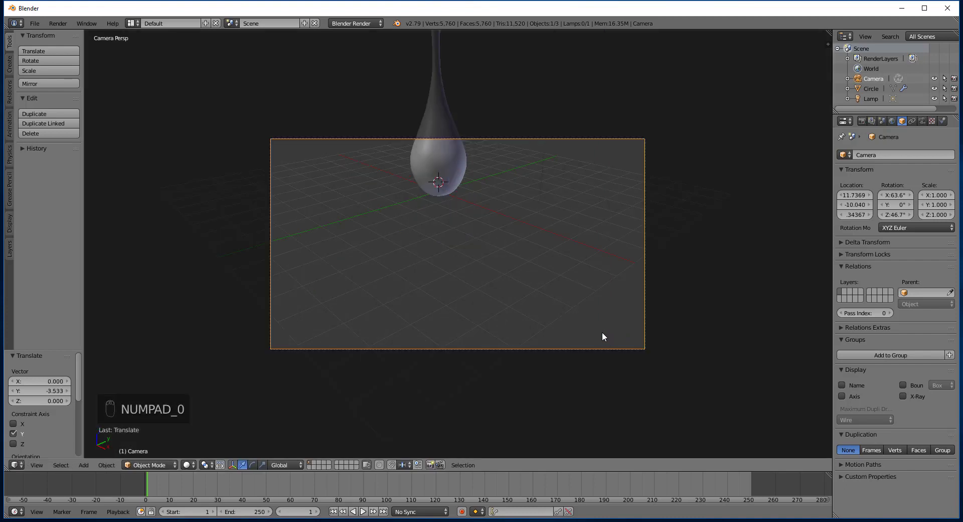
# - Aim the camera in fly mode to about 83.2° tilt so the whole vase is framed upright
pyautogui.press('shift+f')
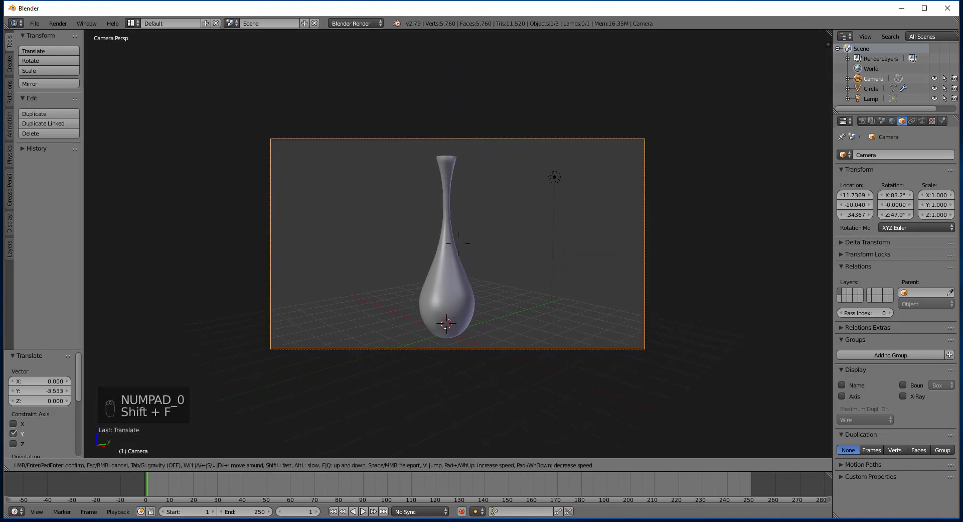
pyautogui.click(462, 246)
pyautogui.press('KP_0')
pyautogui.middleClick(438, 372)
pyautogui.press('KP_1')
pyautogui.middleClick(459, 351)
pyautogui.click(395, 365)
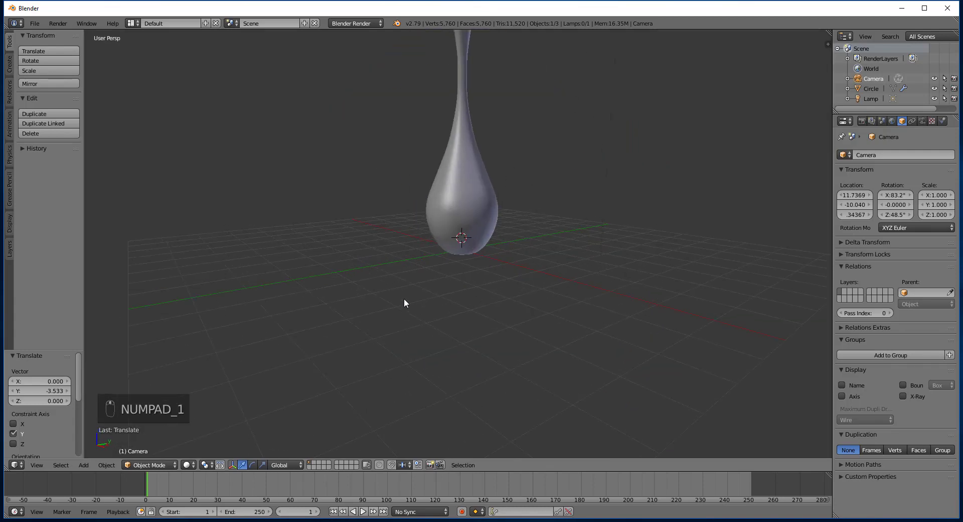